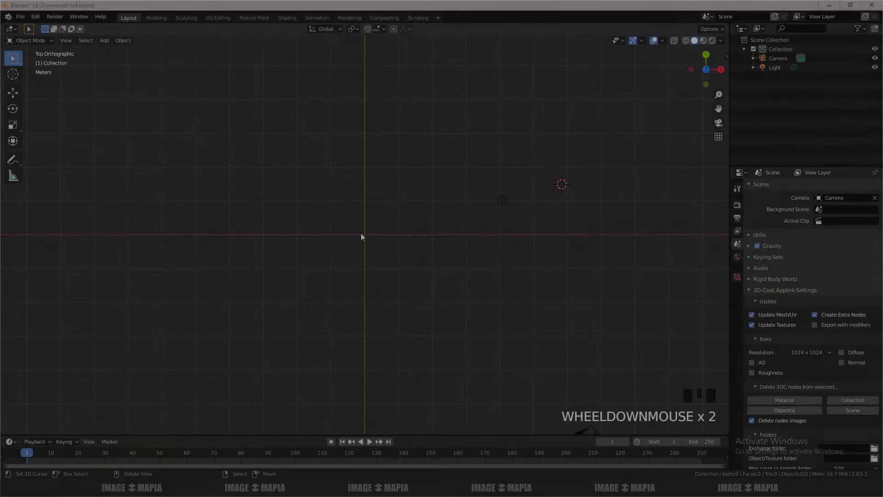
Step: Snap the cursor to the world origin, add a mesh plane there and save the file
{"action": "key", "text": "shift+s"}
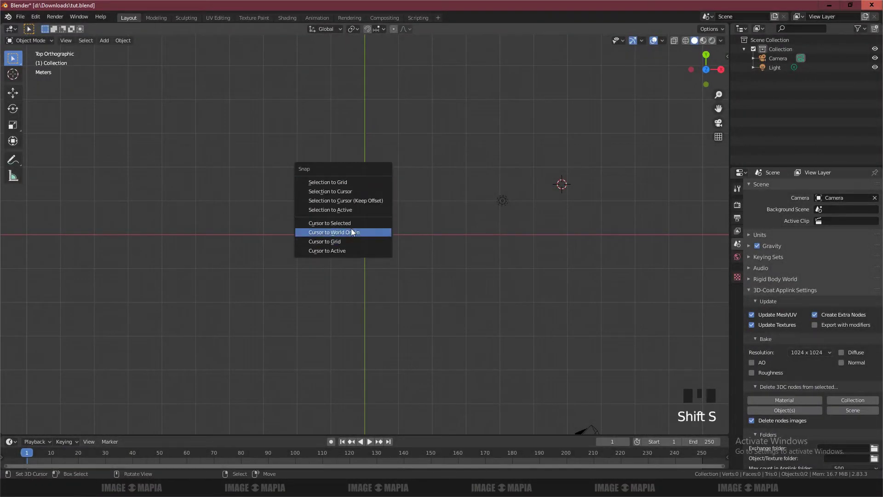
{"action": "key", "text": "shift+a"}
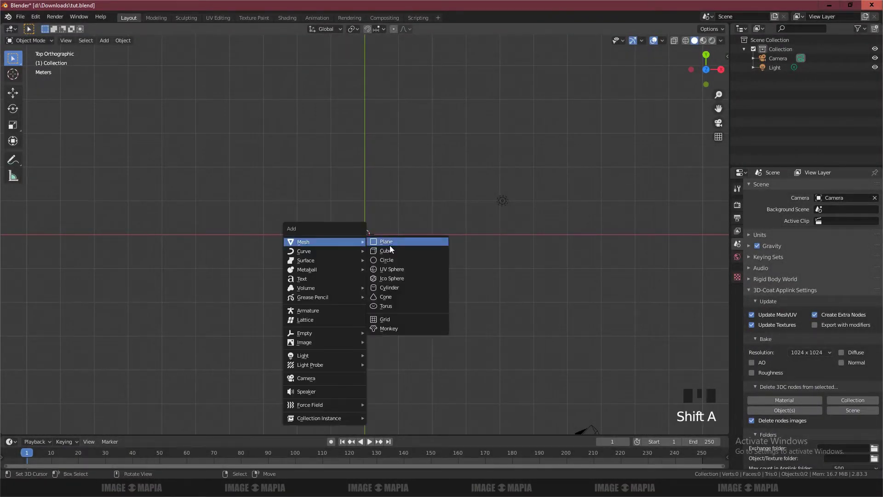
{"action": "scroll", "scroll_direction": "up", "scroll_amount": 3}
{"action": "key", "text": "ctrl+s"}
{"action": "scroll", "scroll_direction": "up", "scroll_amount": 3}
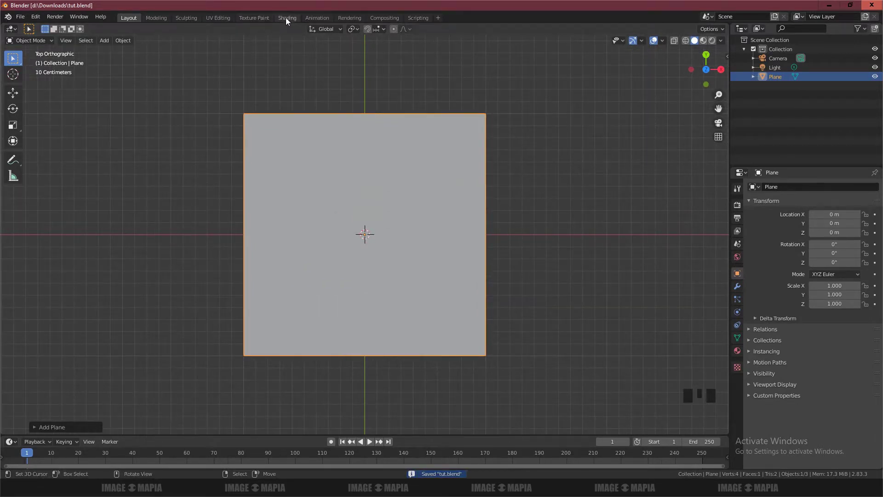
Step: Switch to the Shading workspace and create a new material named bricks on the plane
{"action": "left_click", "coordinate": [289, 22]}
{"action": "key", "text": "KP_7"}
{"action": "scroll", "scroll_direction": "up", "scroll_amount": 3}
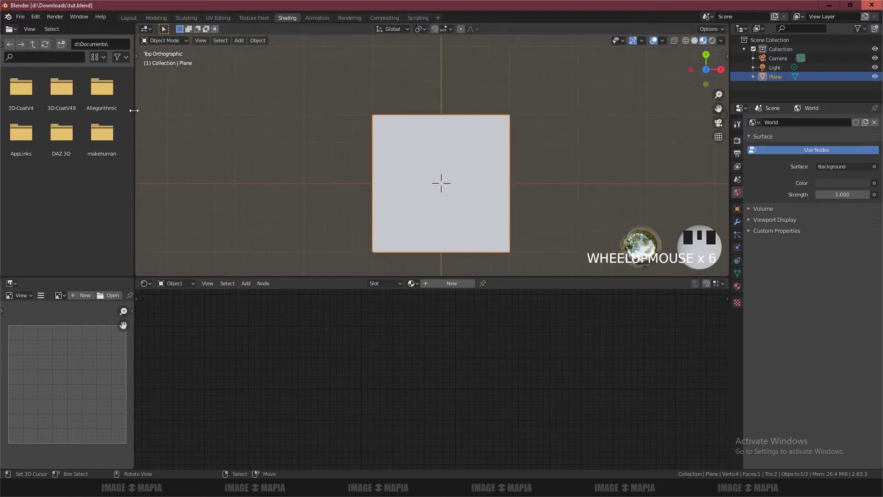
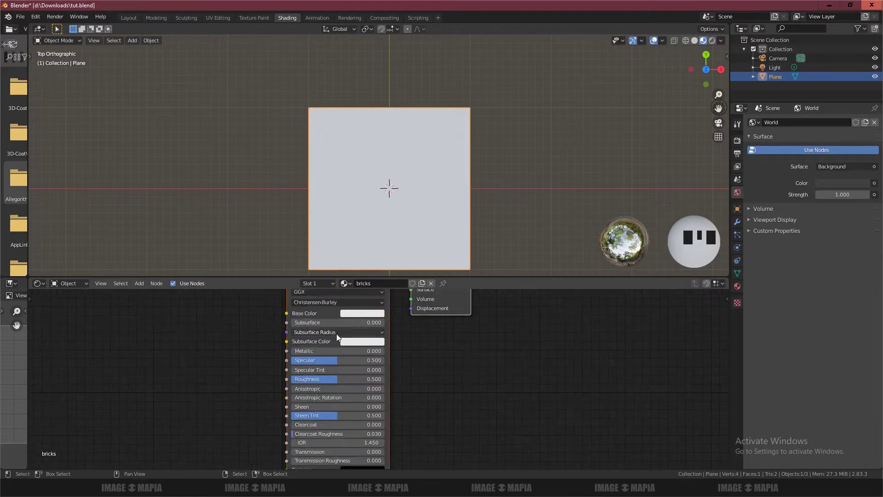
{"action": "scroll", "scroll_direction": "down", "scroll_amount": 3}
{"action": "right_click", "coordinate": [399, 360]}
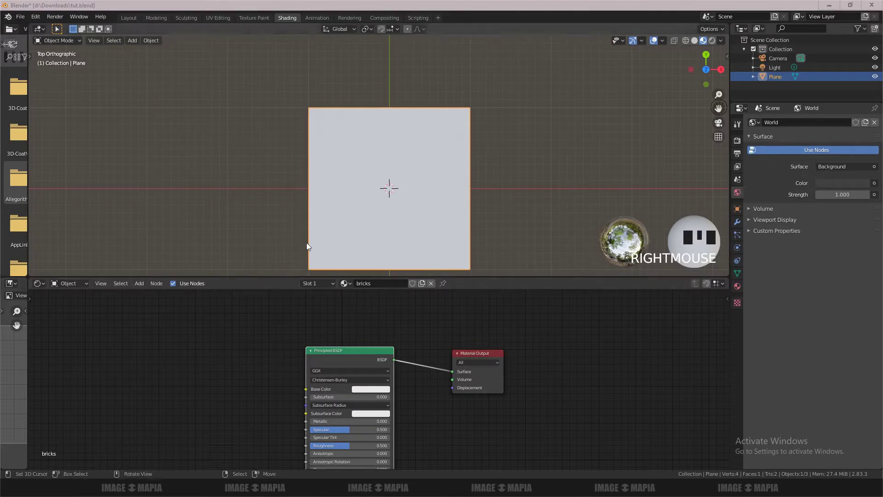
Step: Switch to the UV Editing workspace to view the plane's UV layout
{"action": "left_click", "coordinate": [215, 20]}
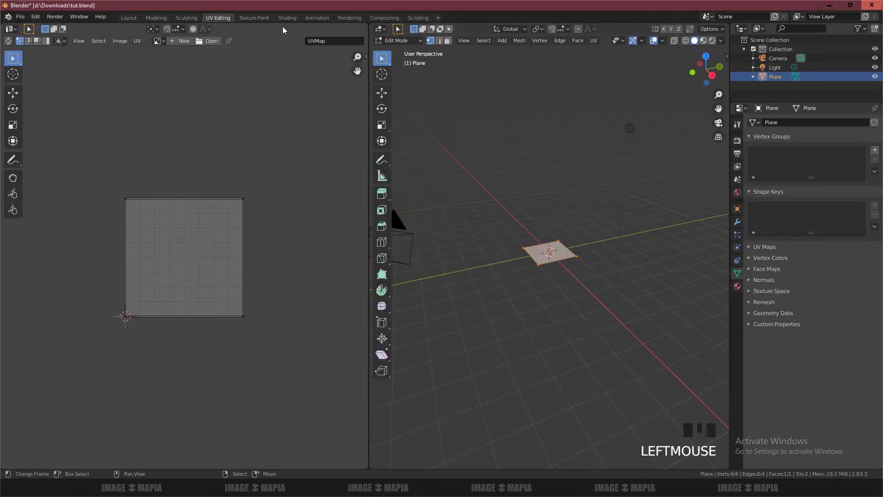
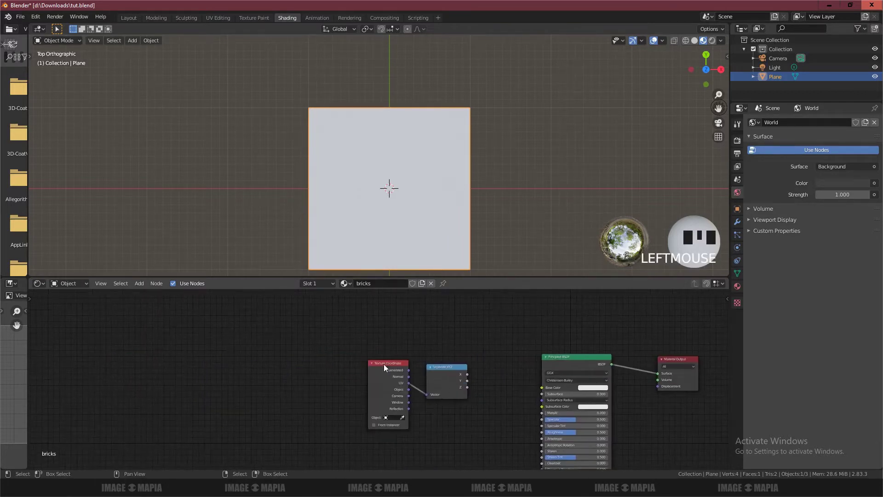
Step: Bring up the node context menus beside the Separate XYZ node in the bricks graph
{"action": "right_click", "coordinate": [383, 365]}
{"action": "right_click", "coordinate": [442, 371]}
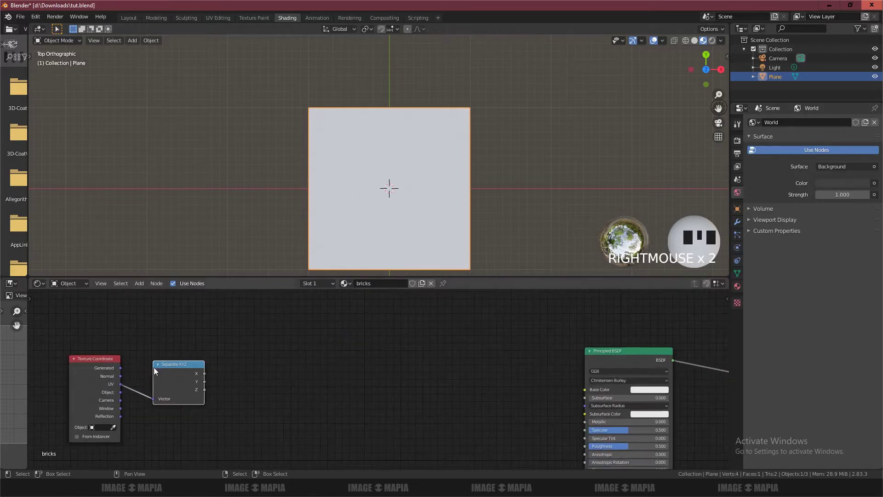
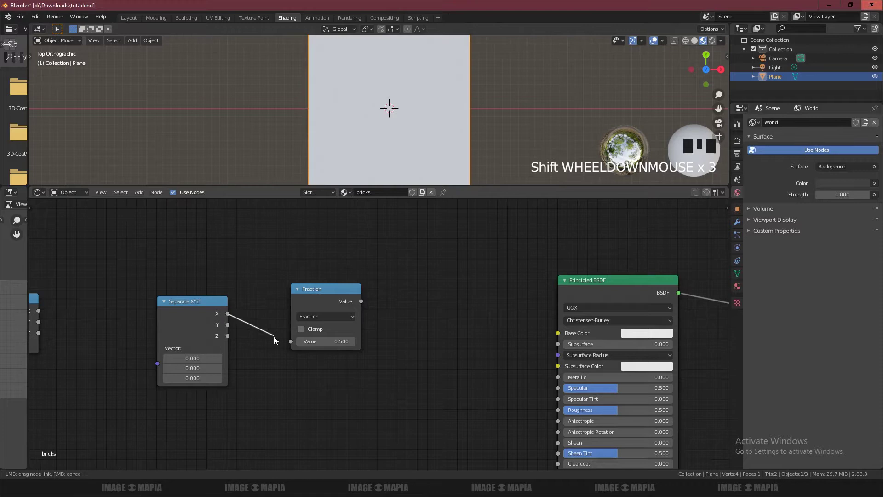
Step: Wire X into the Fraction node and a duplicated Fraction node onto the Y output
{"action": "left_click", "coordinate": [328, 293]}
{"action": "key", "text": "shift+d"}
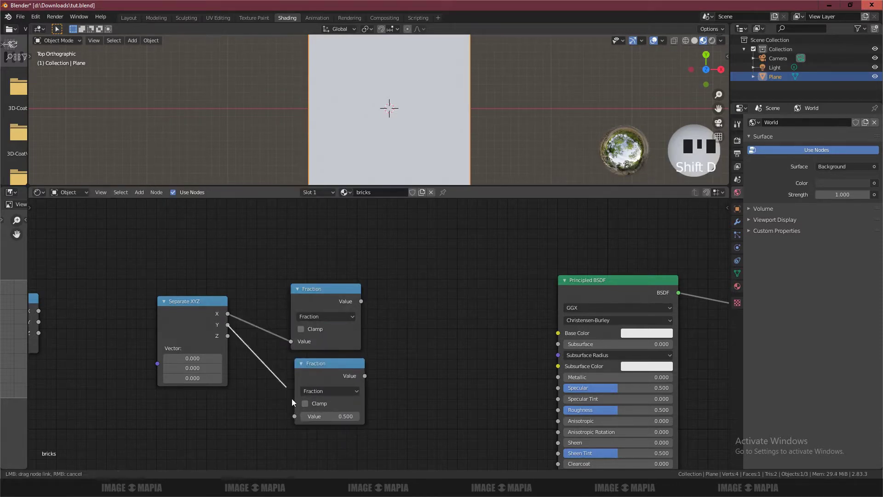
{"action": "left_click_drag", "start_coordinate": [314, 377], "coordinate": [365, 346]}
{"action": "left_click", "coordinate": [332, 292]}
Step: Add a Multiply math node taking both Fraction results as its two values
{"action": "key", "text": "shift+d"}
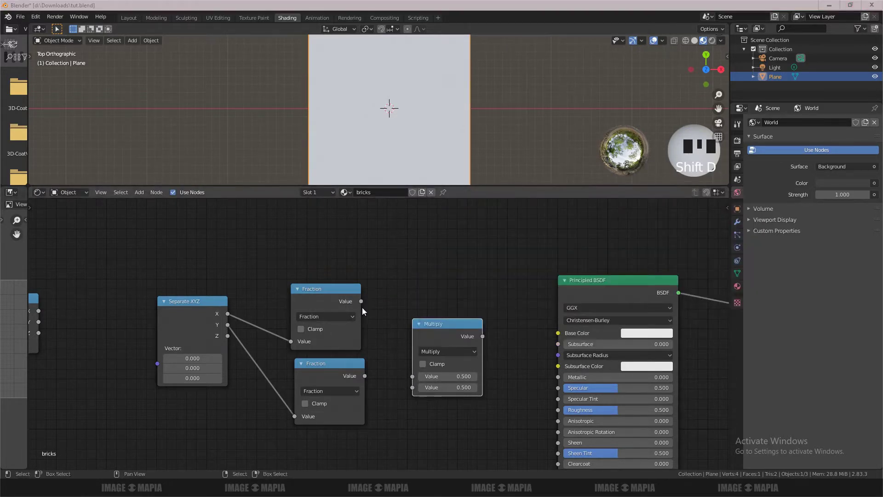
{"action": "left_click", "coordinate": [351, 297]}
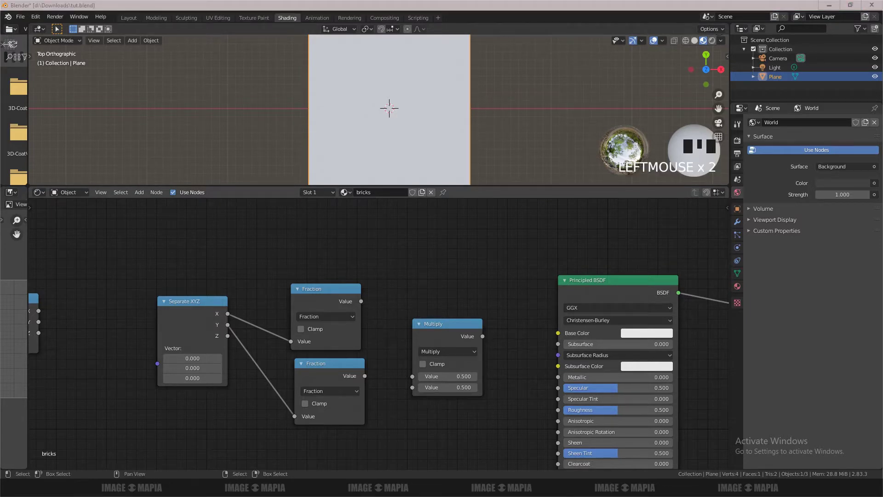
{"action": "left_click", "coordinate": [375, 320]}
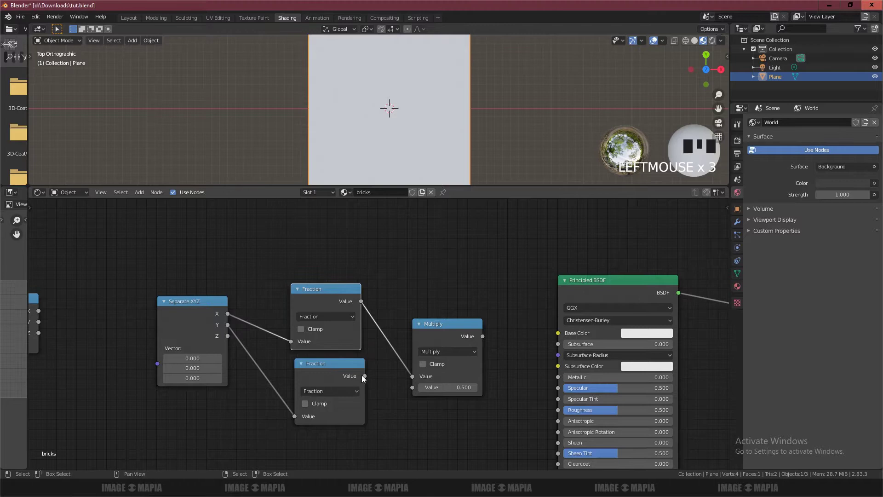
{"action": "left_click_drag", "start_coordinate": [366, 378], "coordinate": [411, 392]}
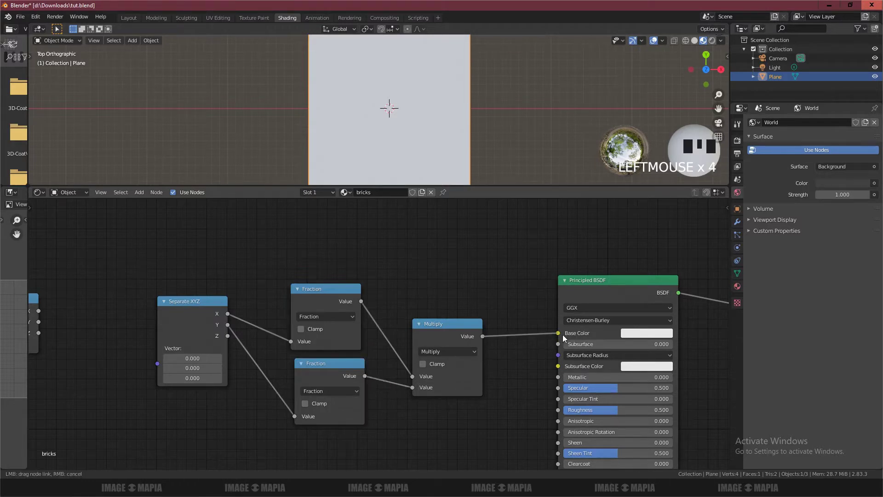
{"action": "left_click", "coordinate": [565, 339]}
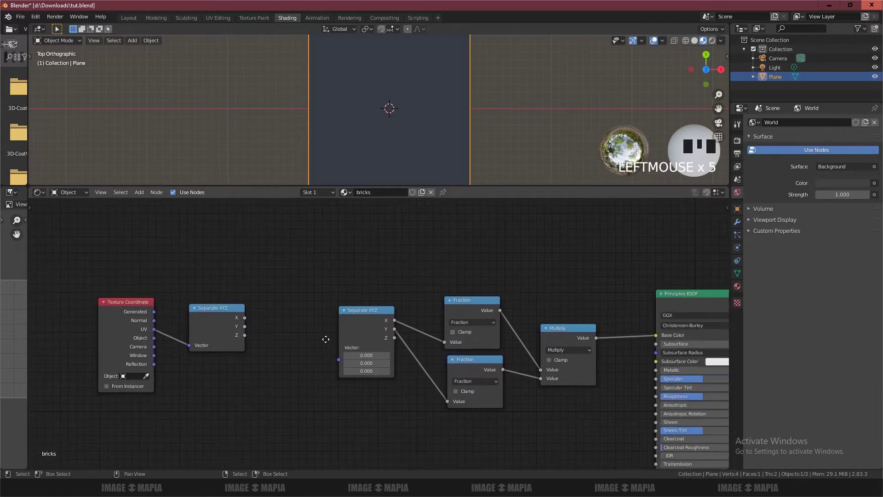
{"action": "left_click", "coordinate": [373, 317]}
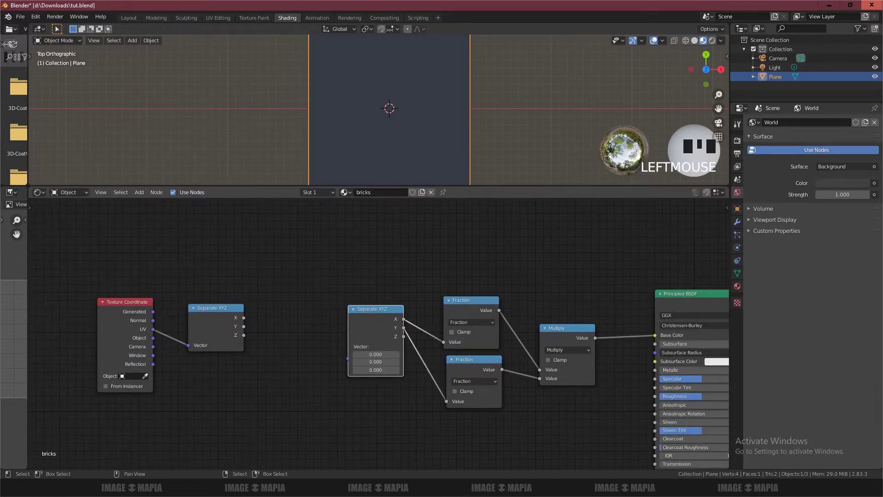
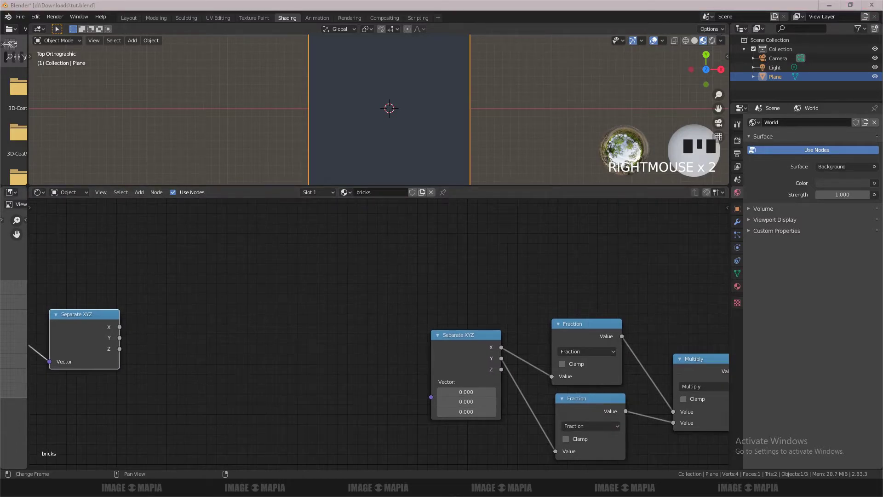
Step: Add a Multiply math node fed by the Separate XYZ node's Y output
{"action": "double_click", "coordinate": [585, 330]}
{"action": "key", "text": "shift+d"}
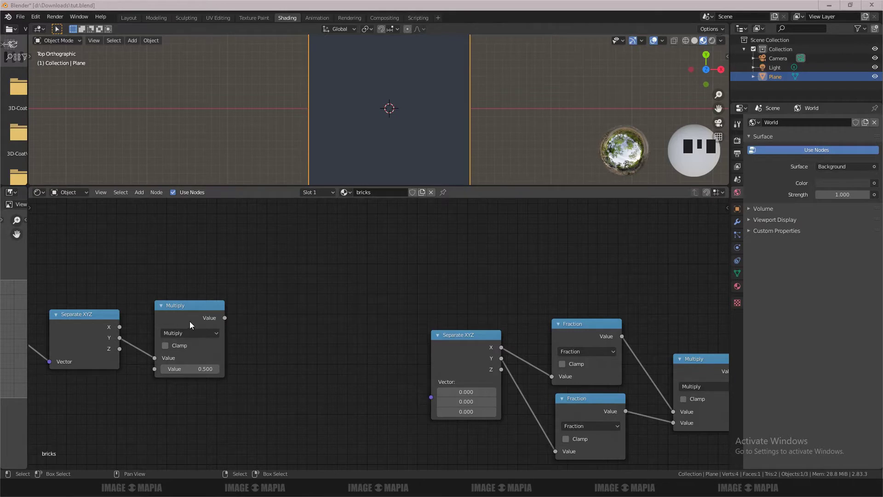
Step: Duplicate the Multiply node as a Divide node and feed the Multiply result into it
{"action": "left_click", "coordinate": [199, 311]}
{"action": "key", "text": "shift+d"}
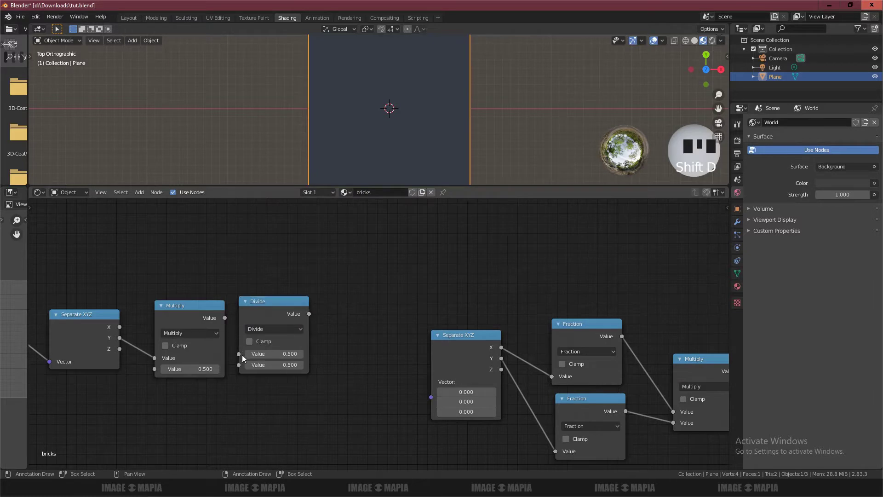
{"action": "left_click_drag", "start_coordinate": [224, 321], "coordinate": [239, 359]}
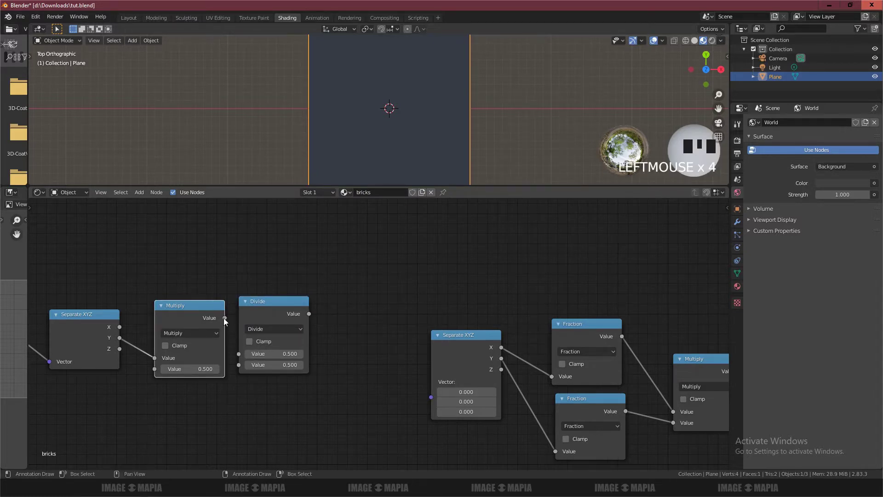
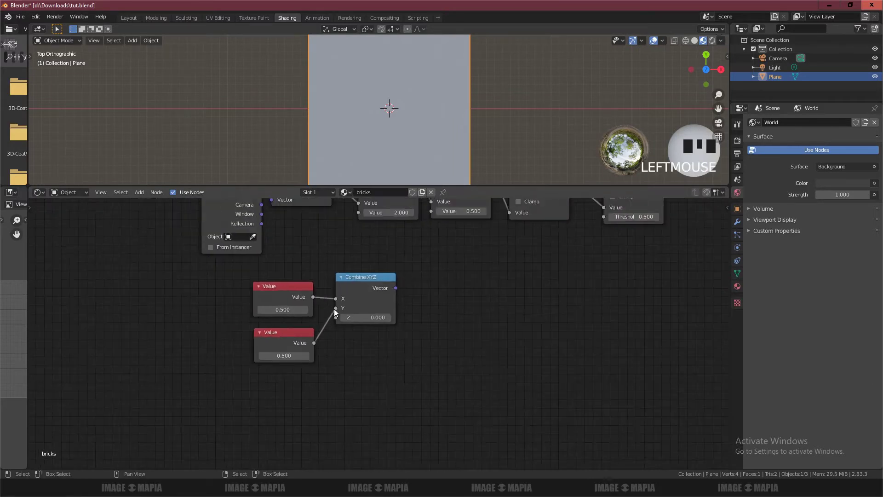
Step: Duplicate the Combine XYZ node and place the copy below the original
{"action": "left_click", "coordinate": [310, 268]}
{"action": "key", "text": "shift+d"}
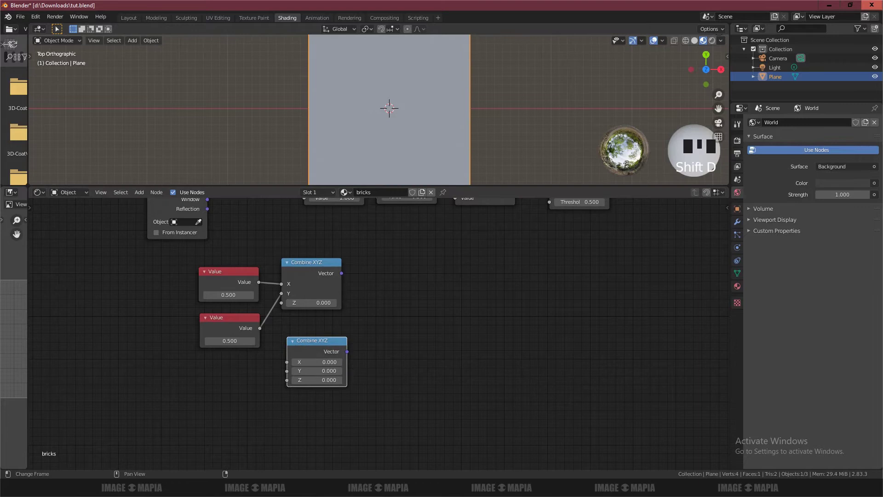
{"action": "left_click", "coordinate": [231, 322]}
Step: Add a third 0.5 Value node feeding the new Combine XYZ's X input
{"action": "key", "text": "shift+d"}
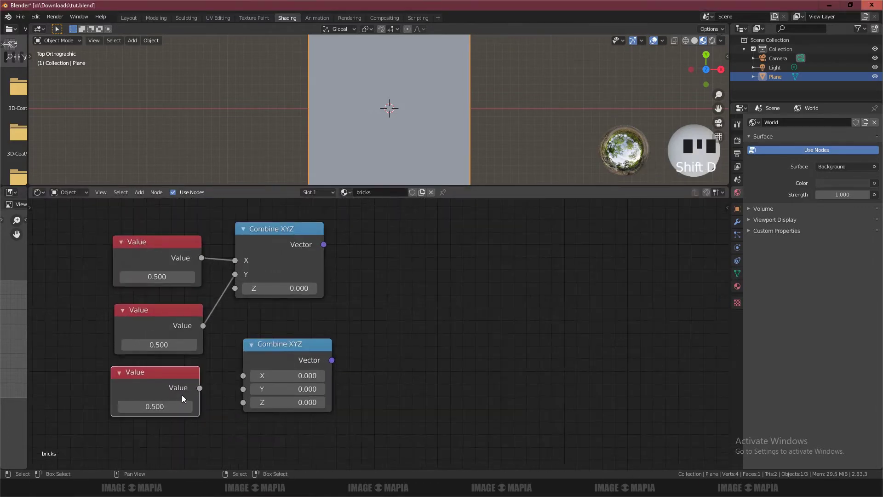
{"action": "left_click", "coordinate": [238, 404]}
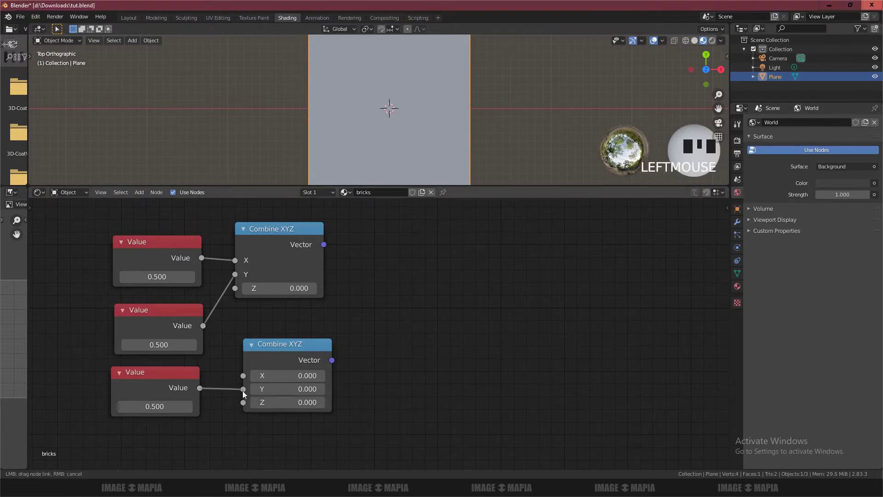
{"action": "left_click", "coordinate": [245, 379]}
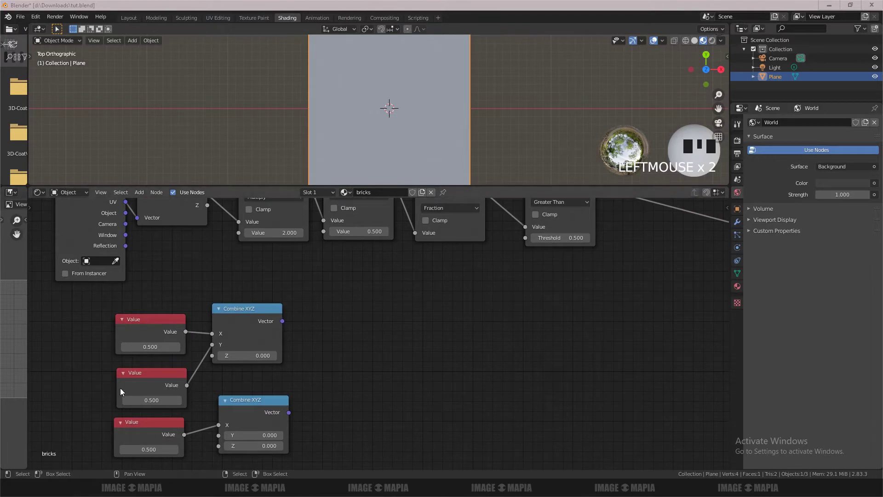
{"action": "left_click", "coordinate": [238, 311]}
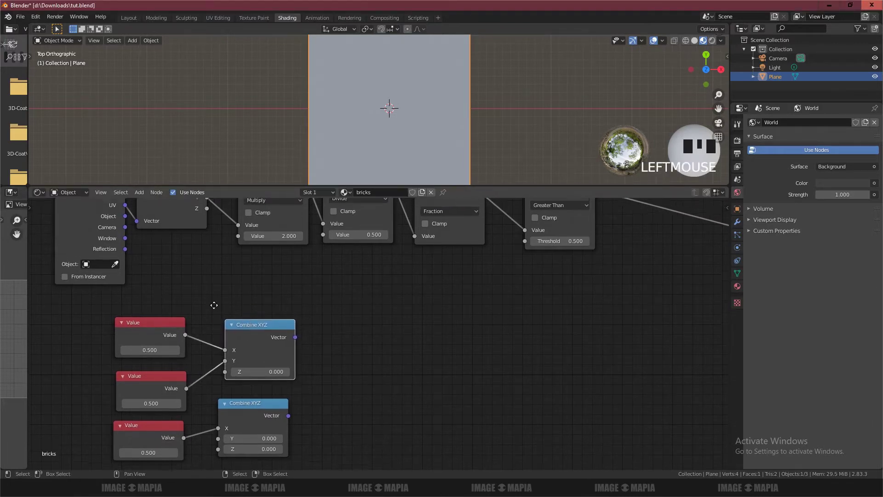
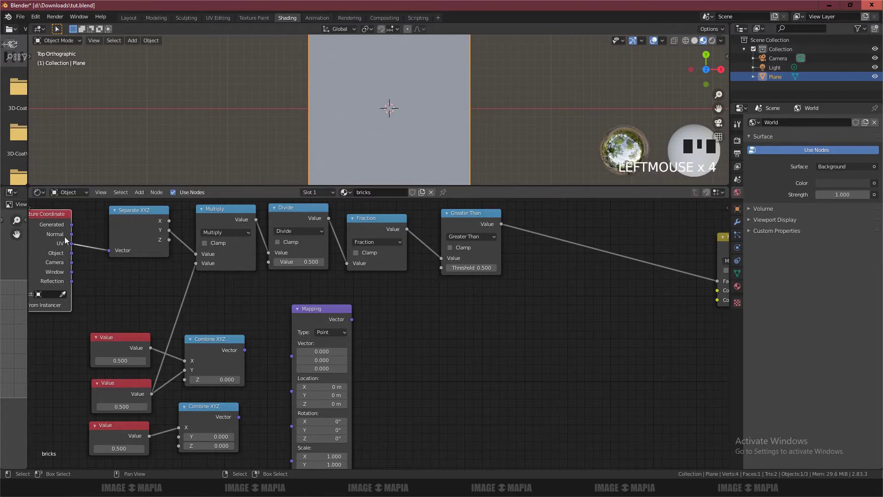
Step: Duplicate the Texture Coordinate node and feed its UV output into the Mapping node's Vector
{"action": "left_click", "coordinate": [106, 242]}
{"action": "key", "text": "shift+d"}
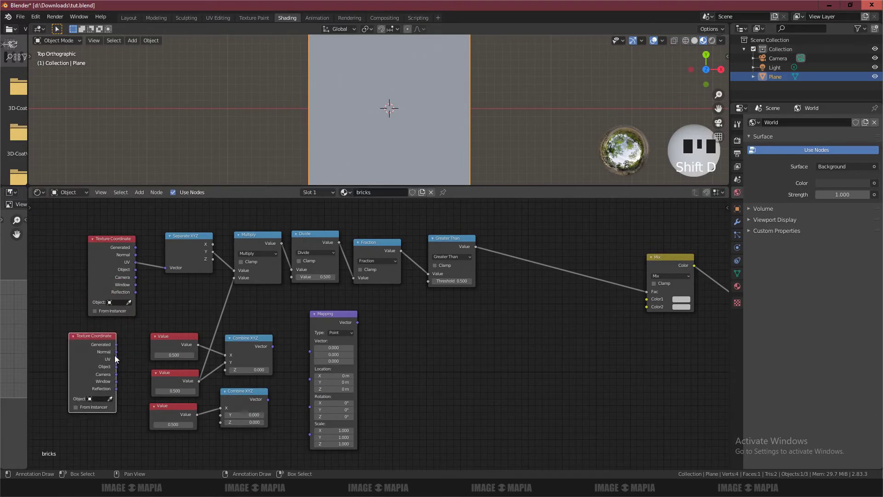
{"action": "left_click_drag", "start_coordinate": [313, 355], "coordinate": [287, 447]}
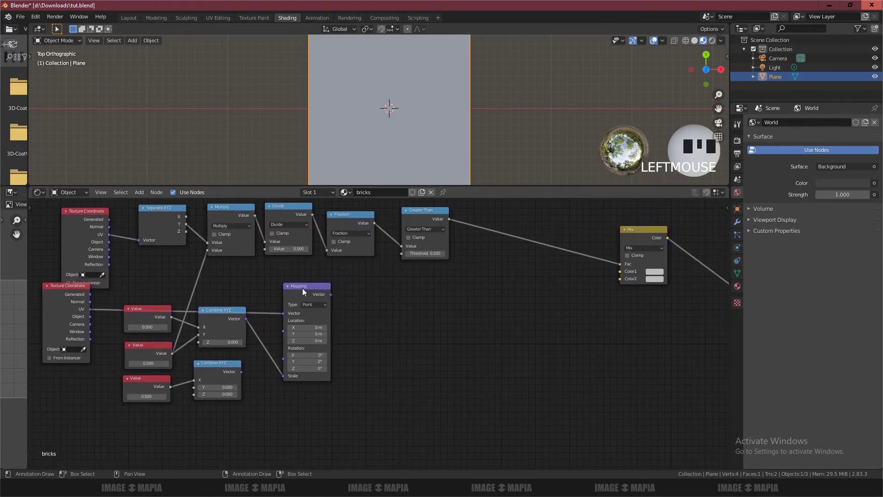
Step: Place a second Mapping node below the first with the lower Combine XYZ driving its Location
{"action": "left_click", "coordinate": [304, 289]}
{"action": "key", "text": "shift+d"}
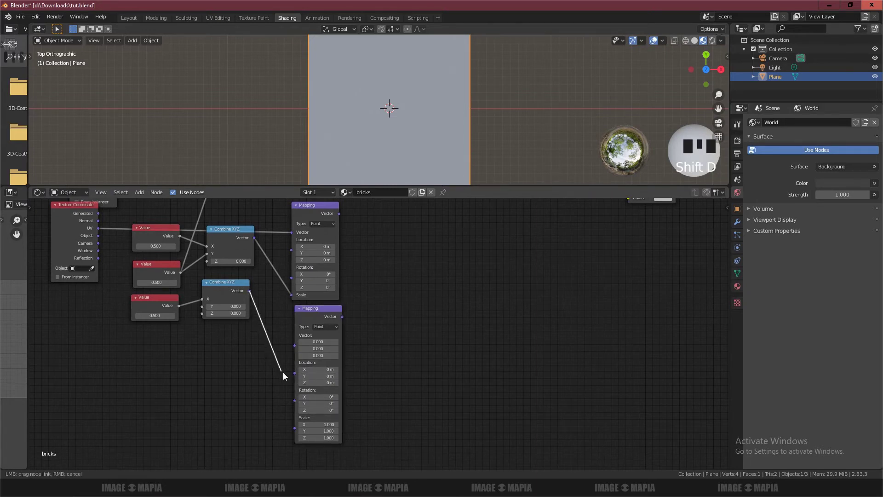
{"action": "left_click", "coordinate": [293, 377]}
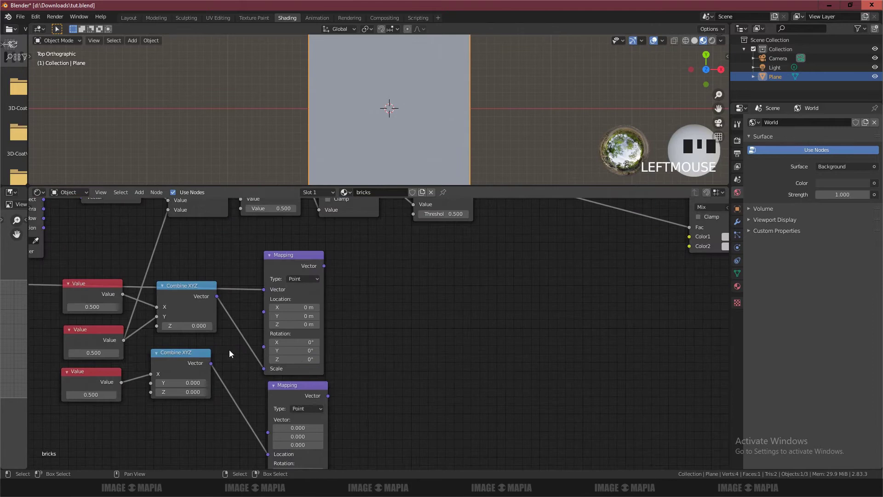
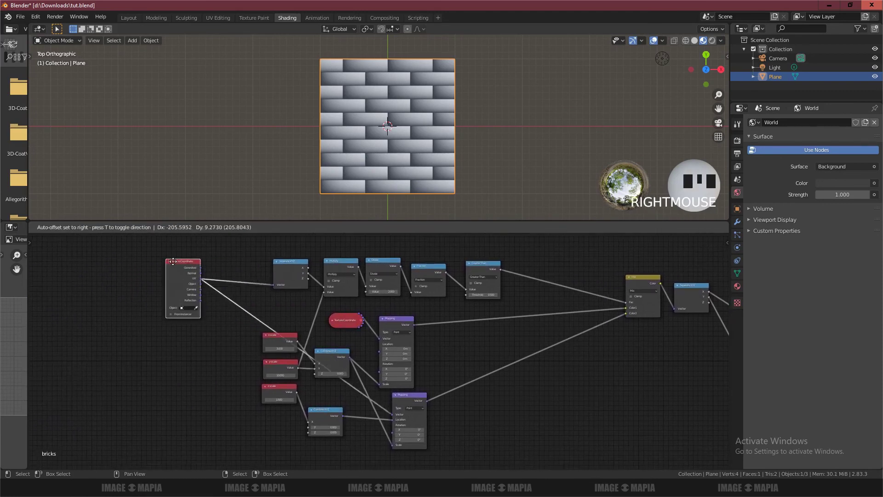
Step: Unhide the sockets of the collapsed Texture Coordinate node feeding the first Mapping node
{"action": "right_click", "coordinate": [274, 365]}
{"action": "right_click", "coordinate": [272, 388]}
{"action": "right_click", "coordinate": [415, 299]}
{"action": "right_click", "coordinate": [327, 364]}
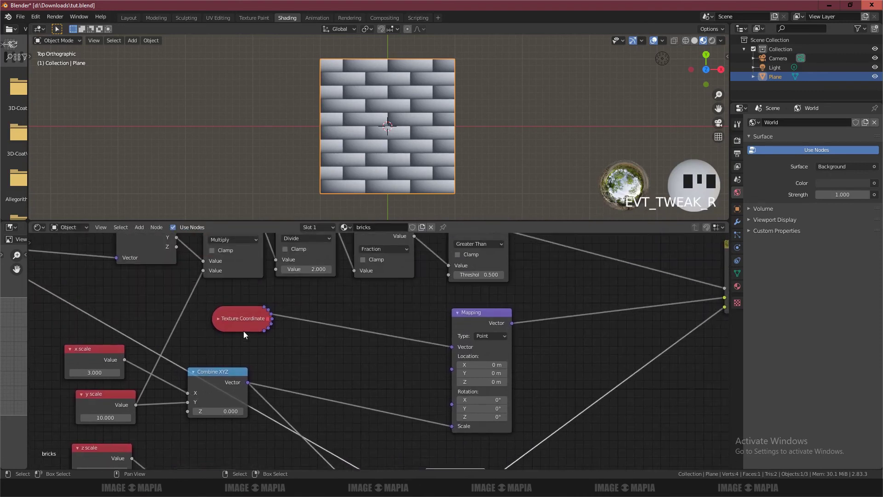
{"action": "right_click", "coordinate": [244, 324]}
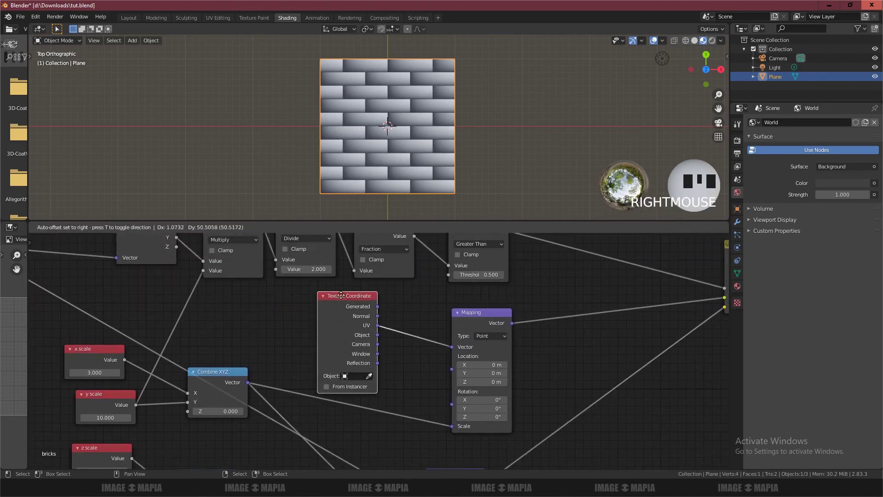